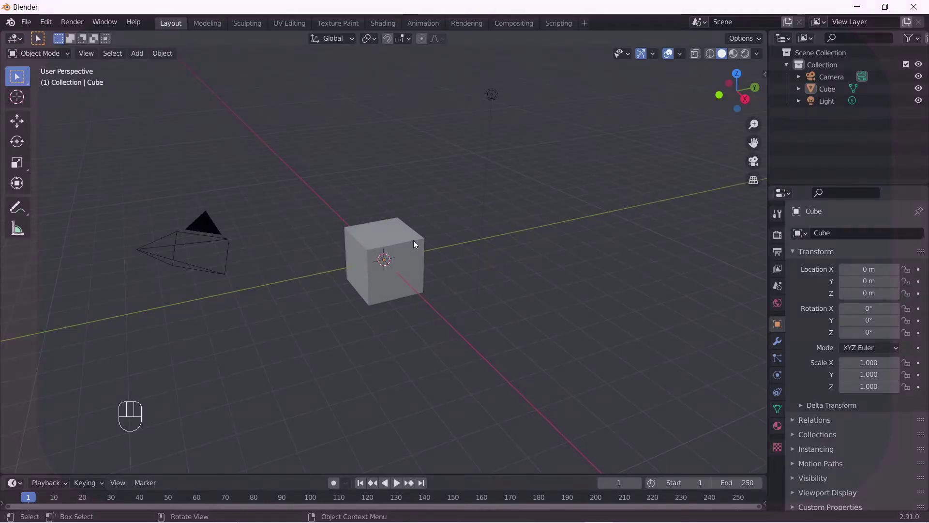
Scale the cube uniformly to about 1.559, then flatten its Z height to about 1.380.
{"action": "key", "text": "s"}
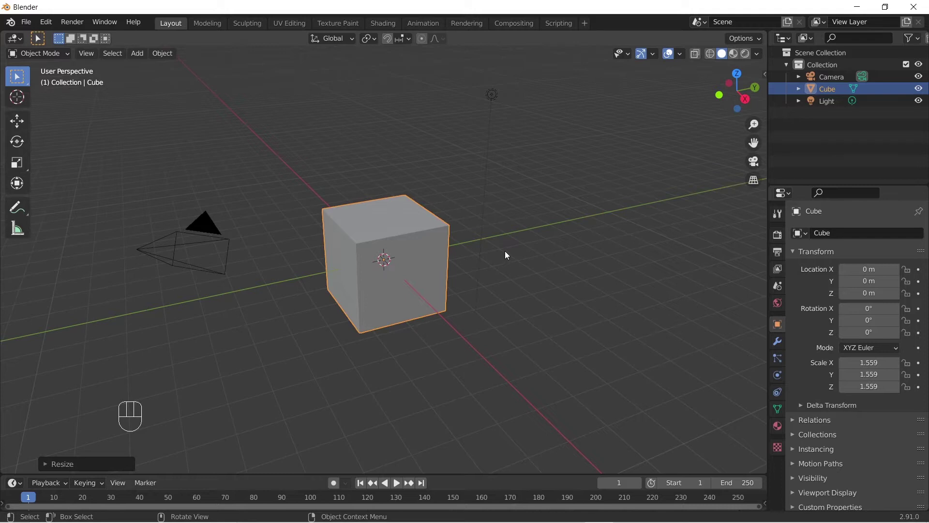
{"action": "key", "text": "s"}
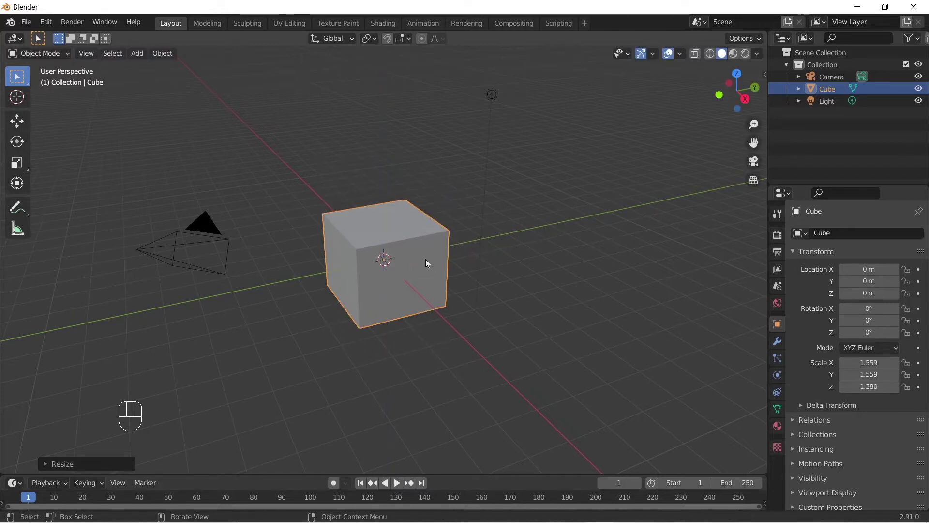
Move the cube to X -17.909 m, add a Single Vert mesh at the origin and edit it in front view.
{"action": "key", "text": "g"}
{"action": "left_click", "coordinate": [386, 298]}
{"action": "key", "text": "KP_1"}
{"action": "key", "text": "shift+a"}
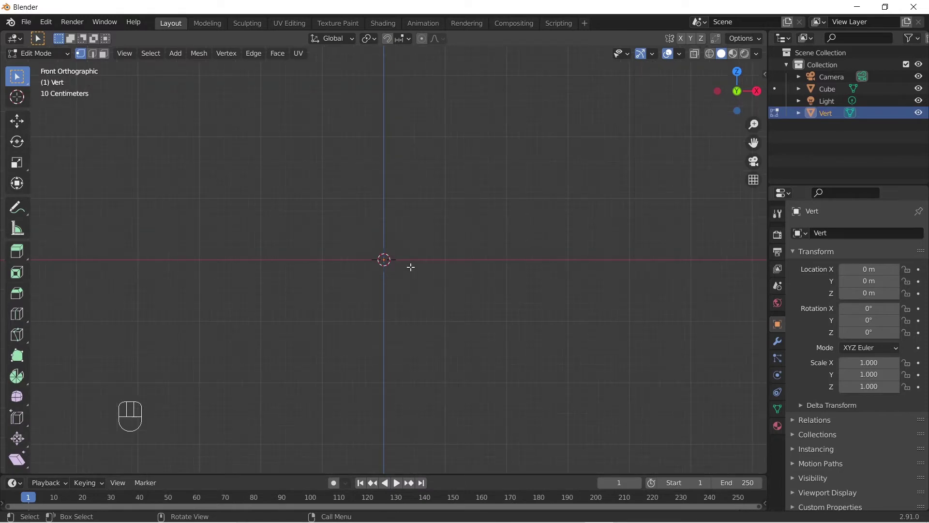
Extrude the vertex upward into an edge and give Vert Skin and Subdivision Surface modifiers.
{"action": "key", "text": "e"}
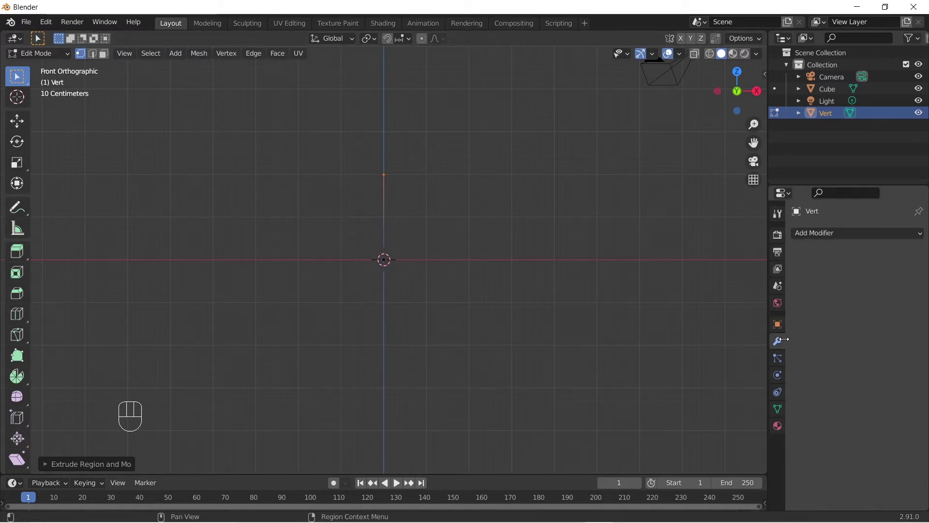
{"action": "left_click_drag", "start_coordinate": [838, 241], "coordinate": [692, 410]}
{"action": "left_click", "coordinate": [852, 234]}
{"action": "left_click_drag", "start_coordinate": [852, 234], "coordinate": [680, 439]}
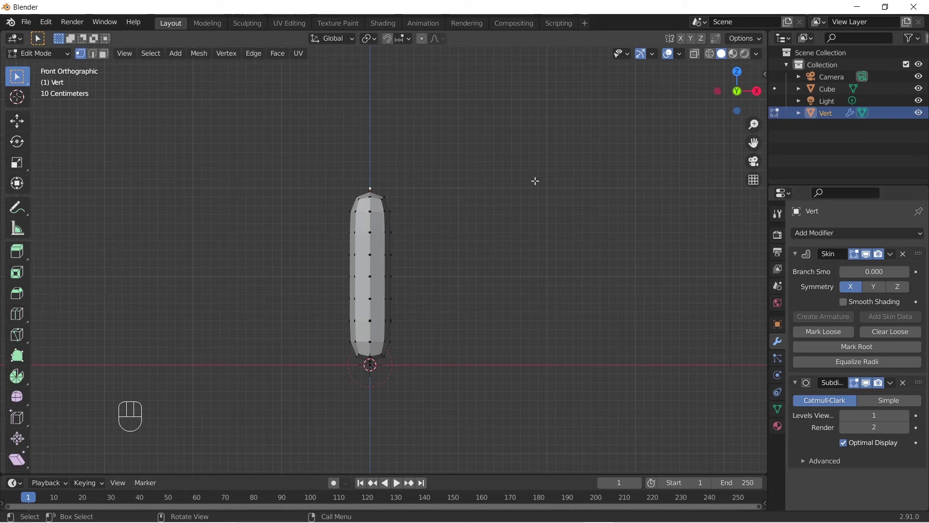
Scale the top vertex's skin radius up to about 2.69, tapering the capsule wider at the top.
{"action": "key", "text": "s"}
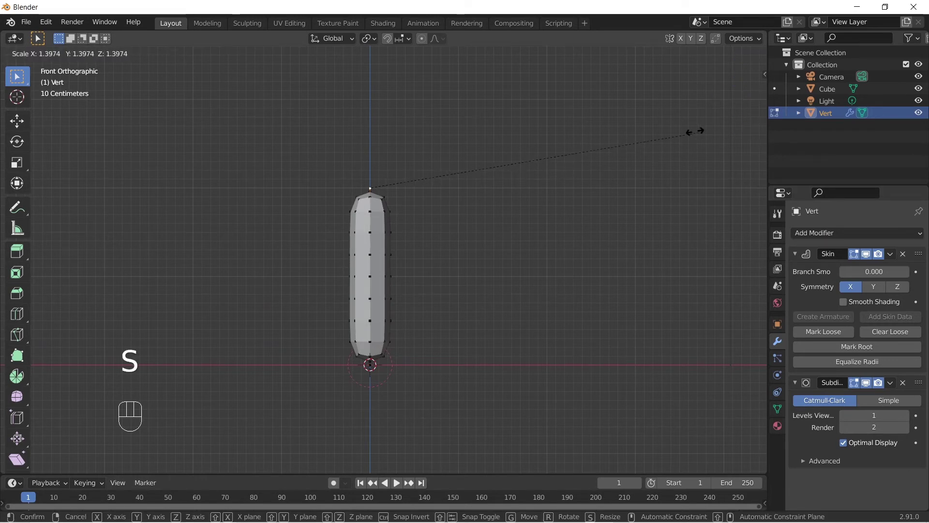
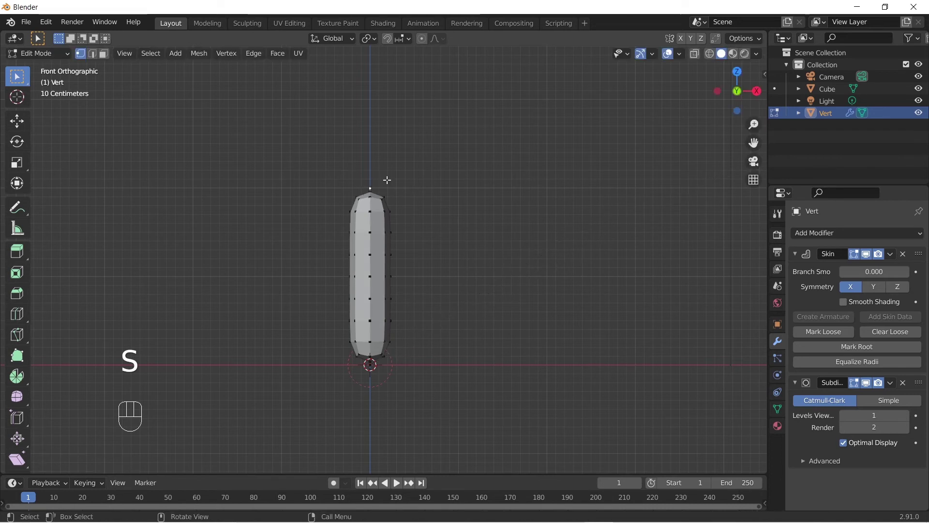
{"action": "key", "text": "ctrl+a"}
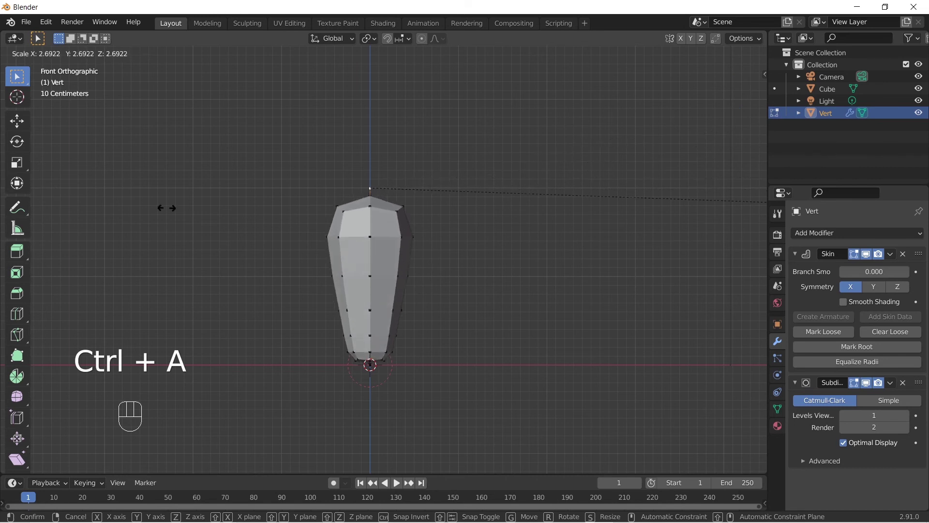